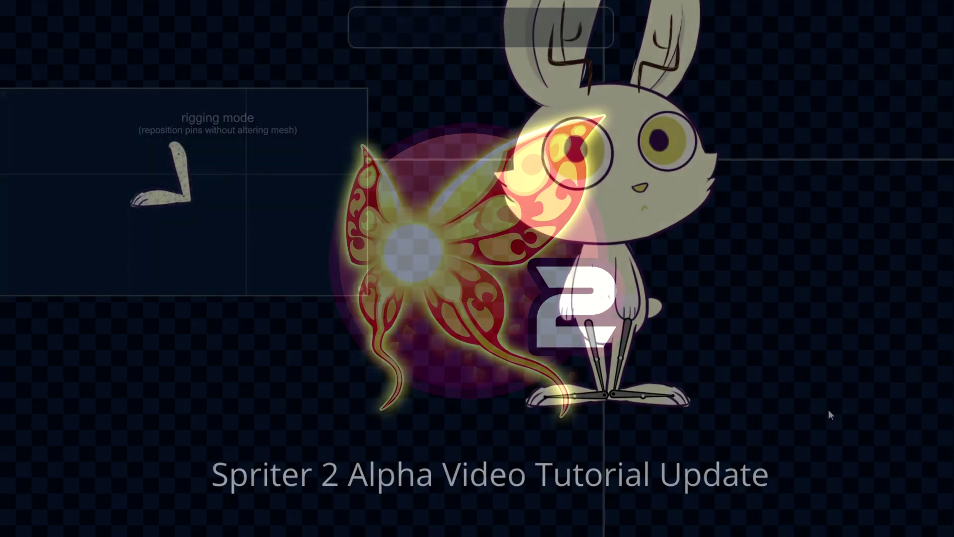
Pose the rabbit's leg bones into bends on the canvas while the tutorial plays.
left_click_drag(827, 375, 396, 289)
middle_click(301, 387)
left_click_drag(176, 424, 148, 429)
left_click_drag(126, 420, 118, 355)
middle_click(111, 353)
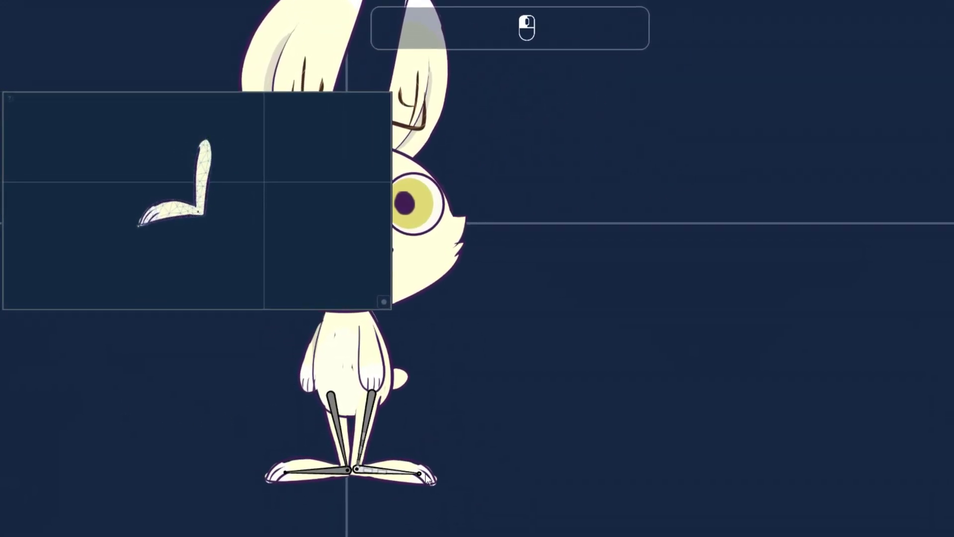
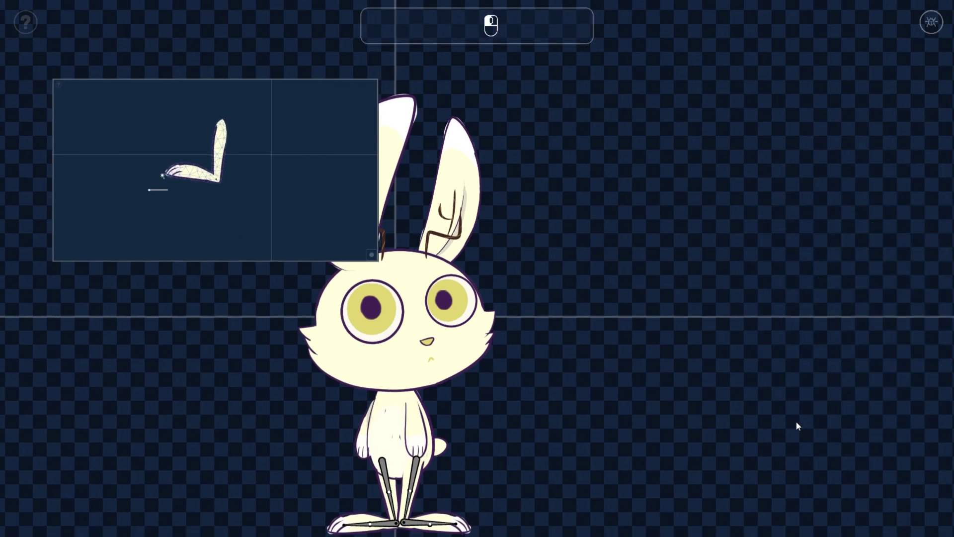
Exit the maximized tutorial and confirm the quit prompt to close Spriter 2.
key("Escape")
left_click_drag(492, 284, 501, 313)
left_click(519, 342)
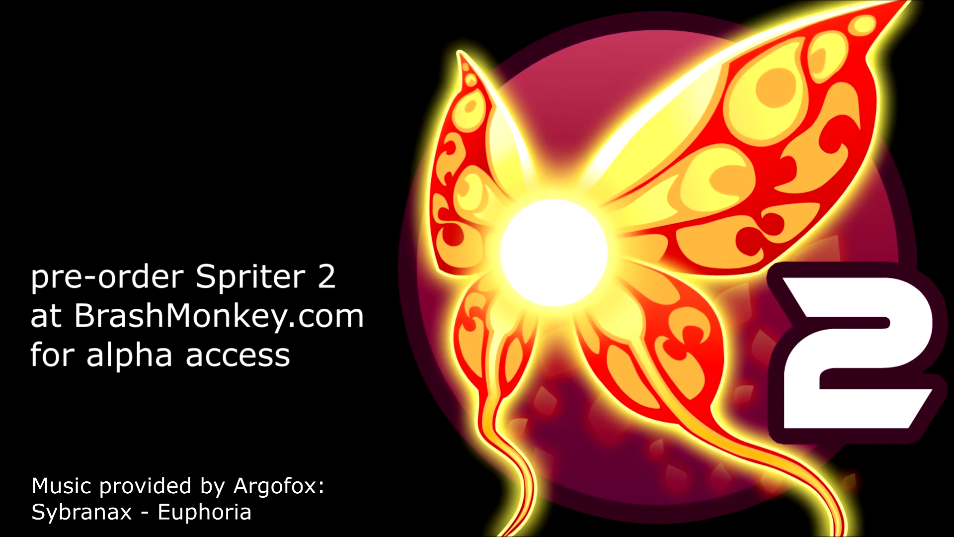